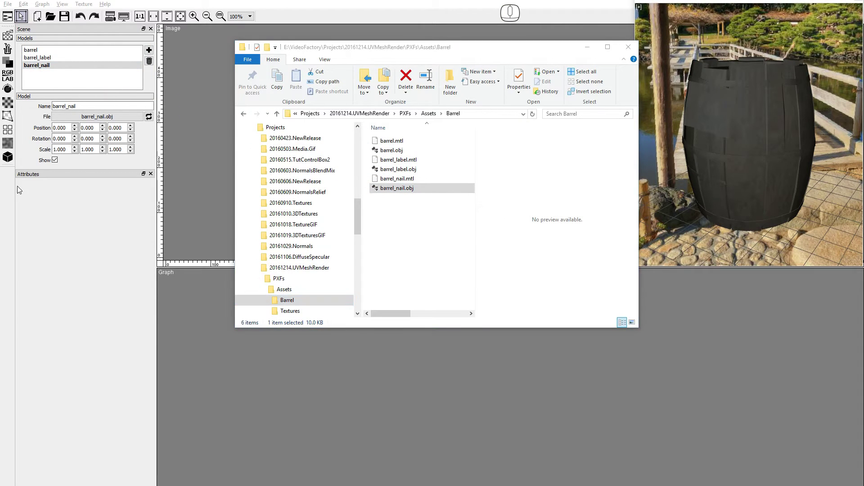
- Add a UVMesh Render node and set its output size to 1024 × 1024, fitting the UV layout in view
left_click(10, 161)
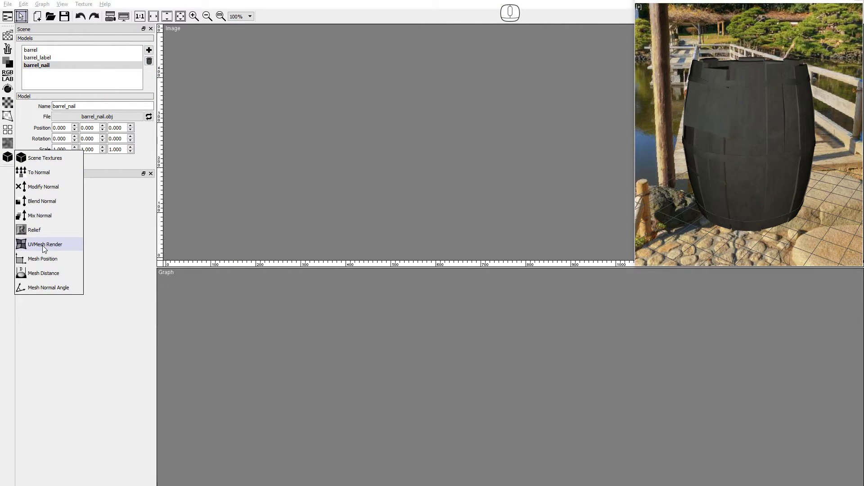
left_click(46, 248)
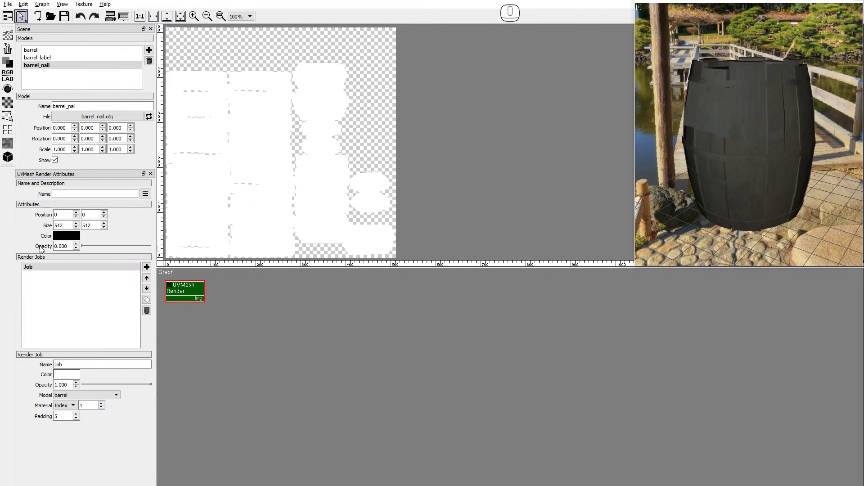
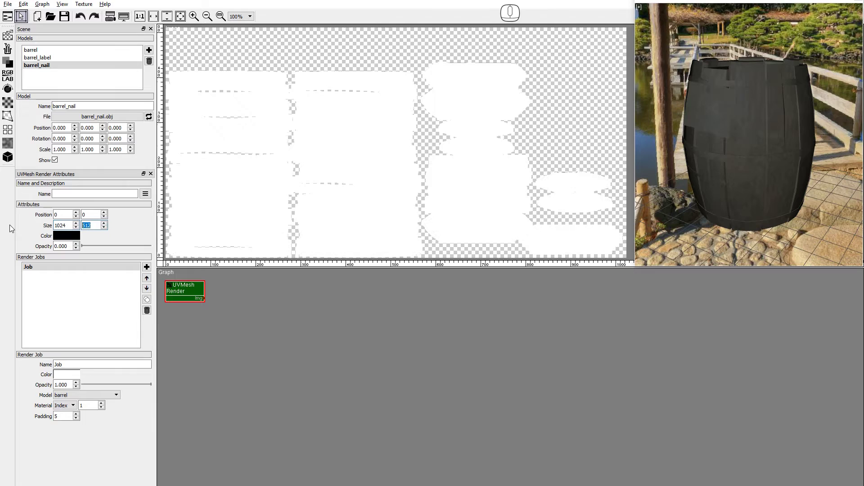
key("1")
key("2")
key("4")
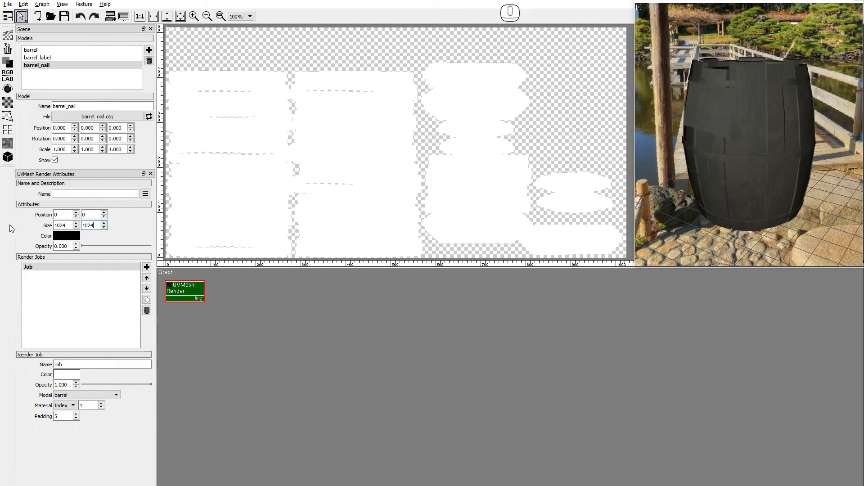
left_click(209, 19)
left_click(7, 160)
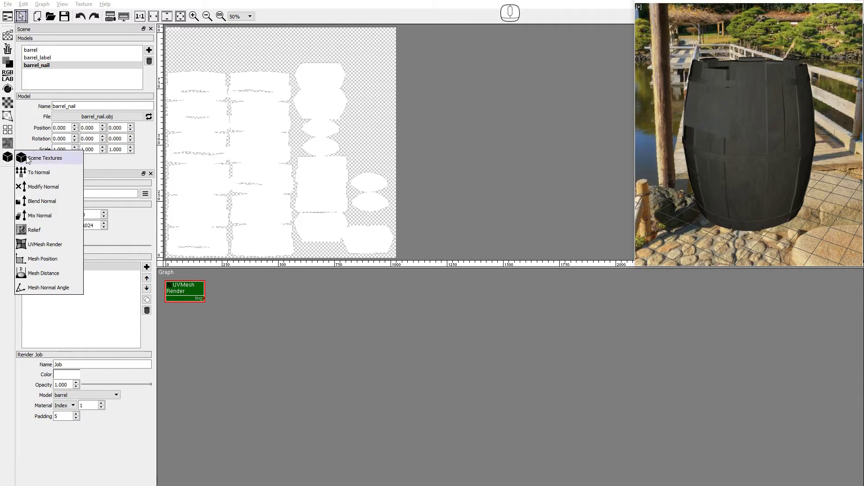
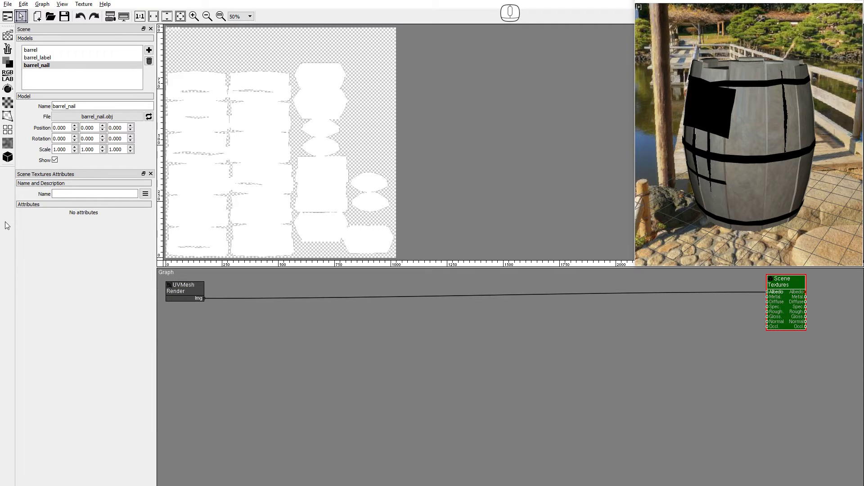
- Add a Scene Textures node from the image source nodes to receive the UV mask render
left_click(8, 33)
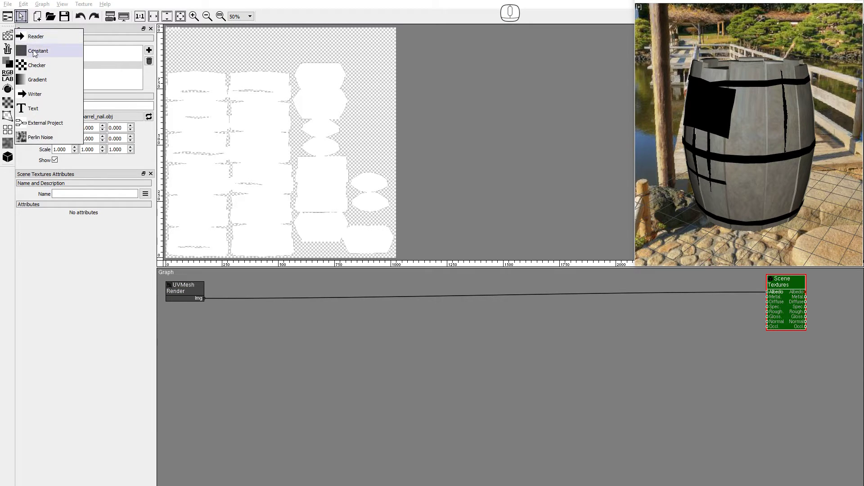
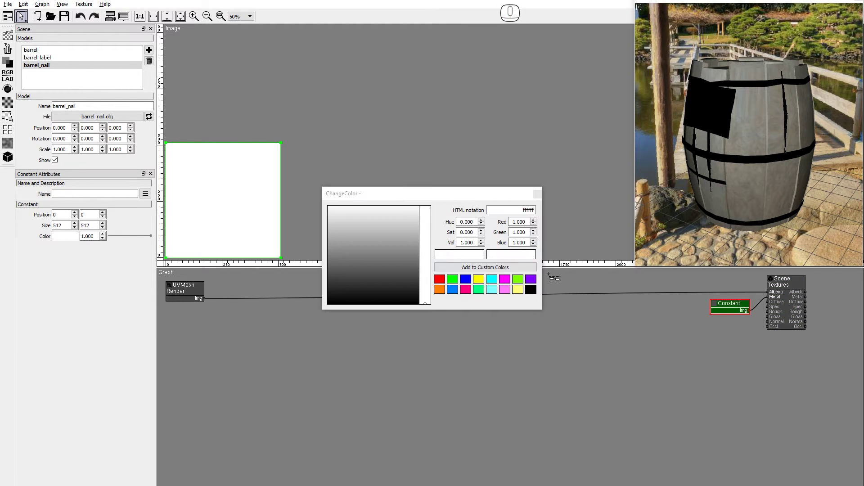
- Set the metal Constant colour to black (000000) and move the picker aside
left_click(534, 294)
left_click_drag(496, 199, 586, 37)
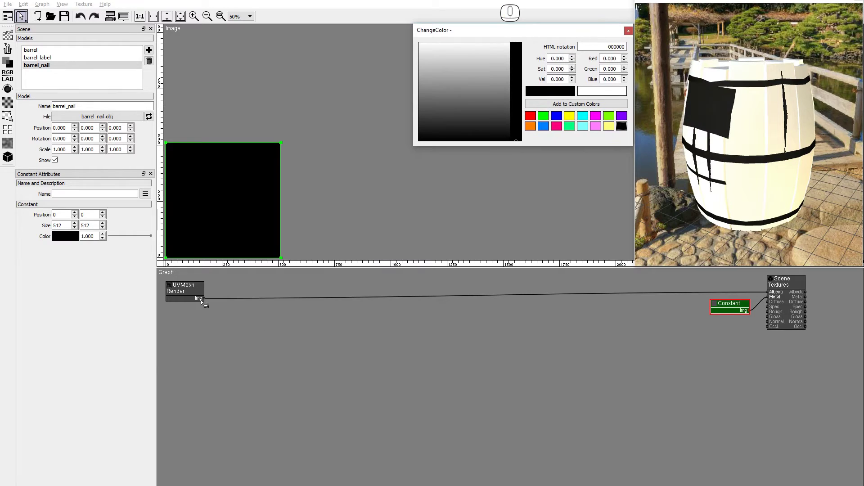
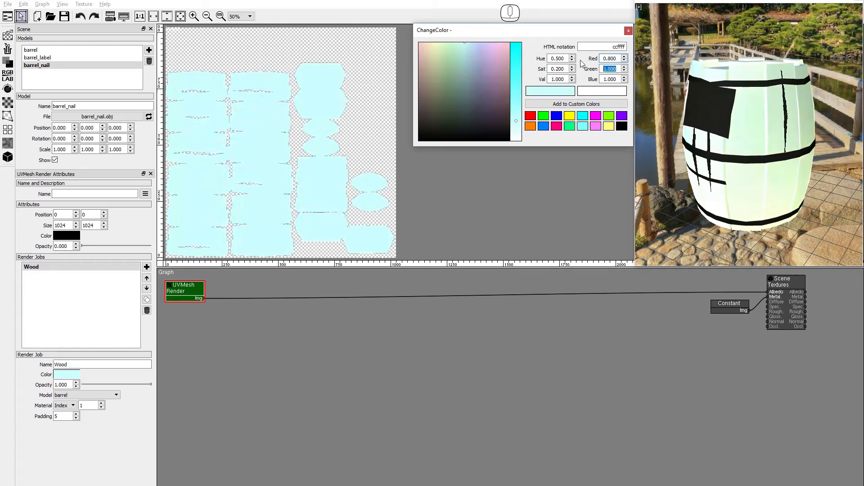
- Tune the Wood job colour to orange and make the Wood Crack job use material index 2
key("5")
key("0")
left_click(584, 63)
key("a")
left_click_drag(680, 170, 726, 168)
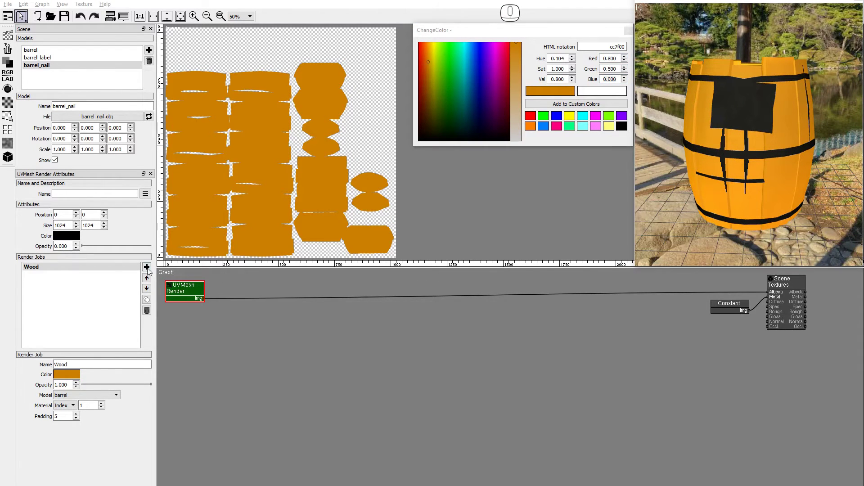
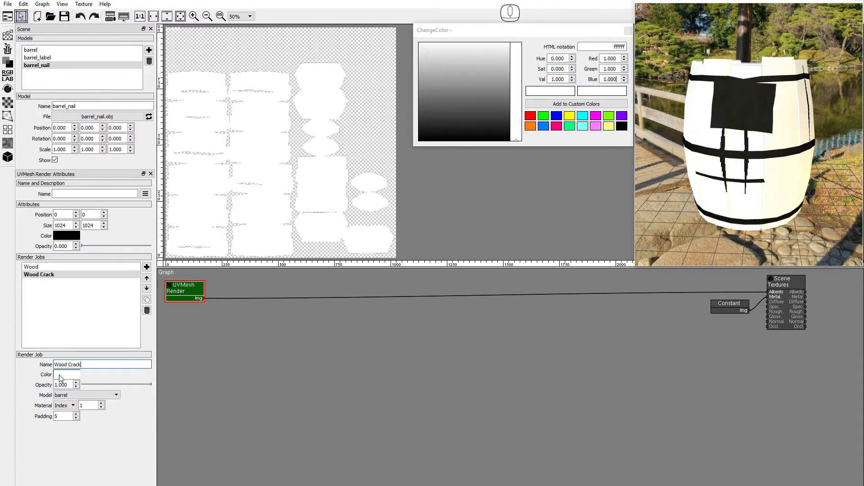
left_click(102, 407)
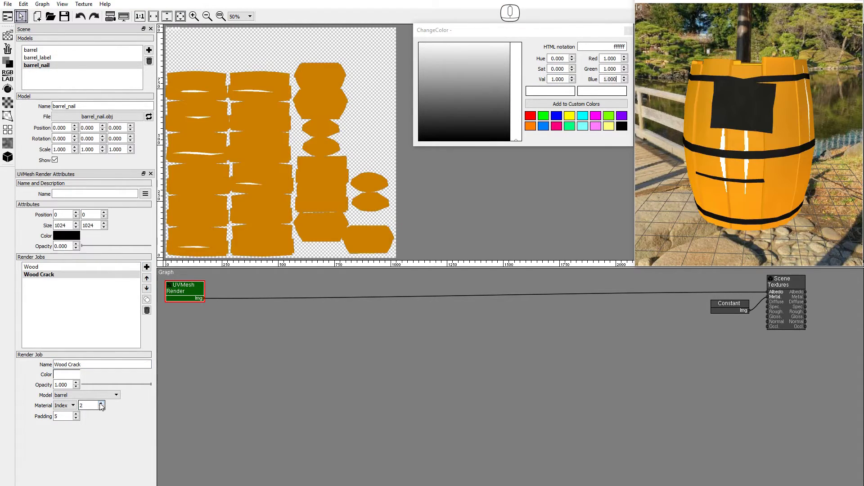
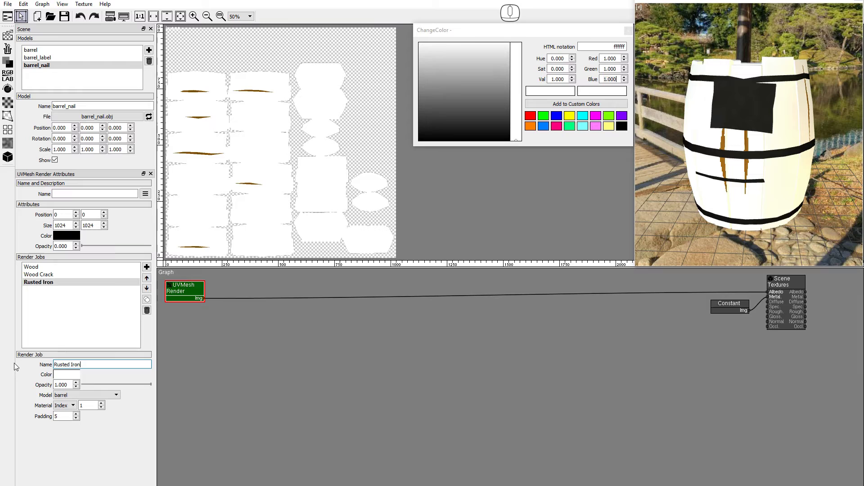
- Set the Rusted Iron job to material index 3 and start editing its colour toward dark red
left_click(106, 407)
left_click(106, 406)
left_click(72, 375)
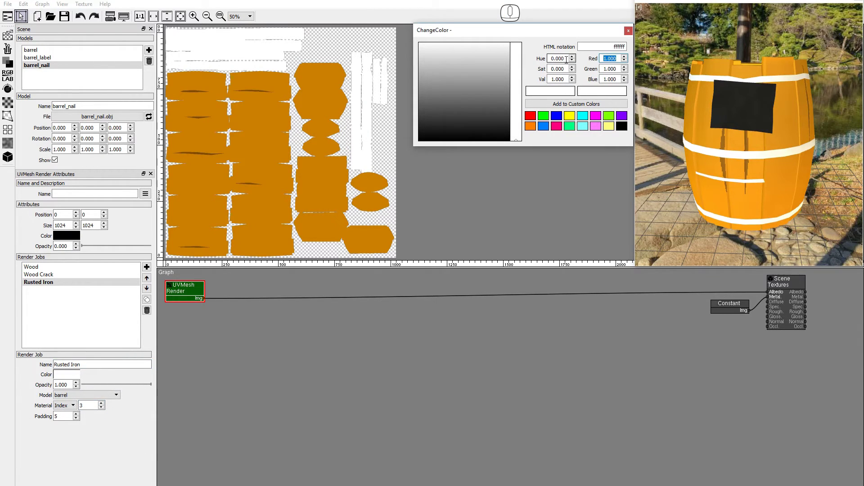
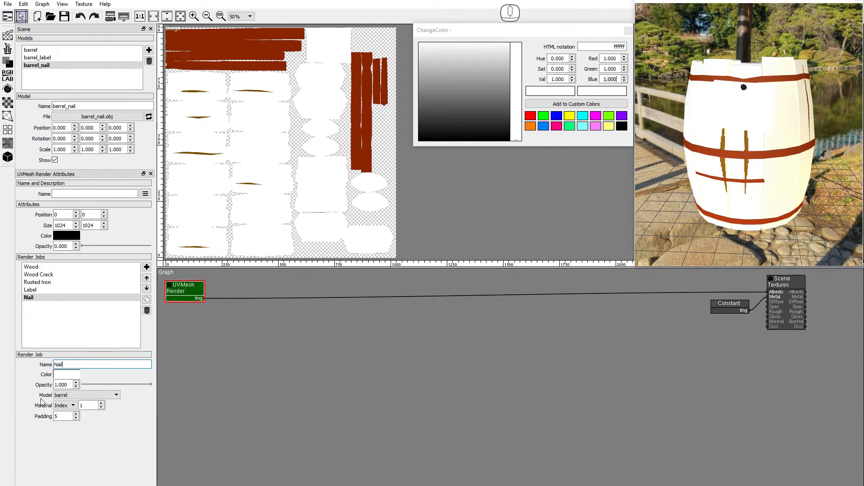
- Make the Nail job render the barrel_nail model covering any material
left_click(72, 399)
left_click(75, 422)
left_click(75, 409)
left_click(70, 416)
- Darken the Nail job colour to navy (00025e)
left_click(69, 376)
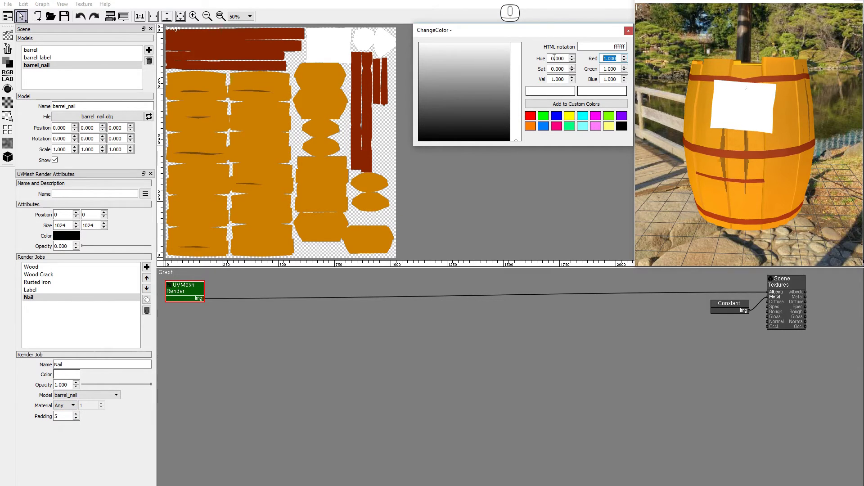
key("c")
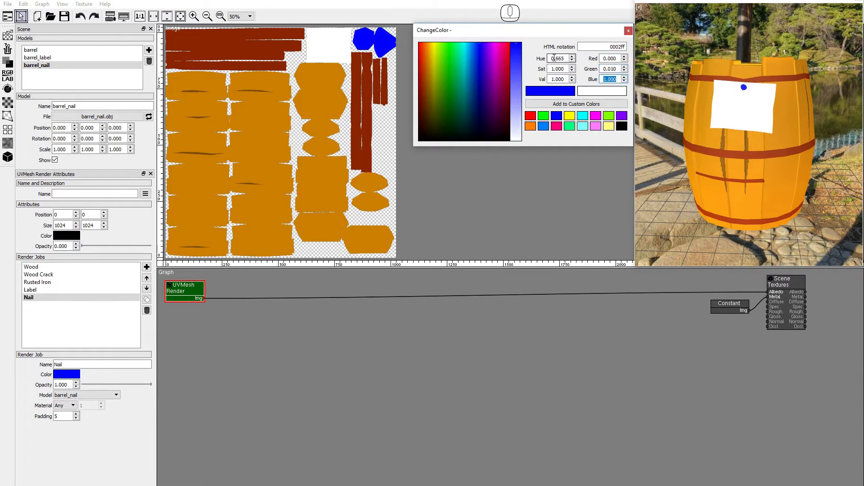
key("a")
left_click_drag(756, 160, 690, 162)
left_click(700, 163)
left_click_drag(706, 174, 722, 173)
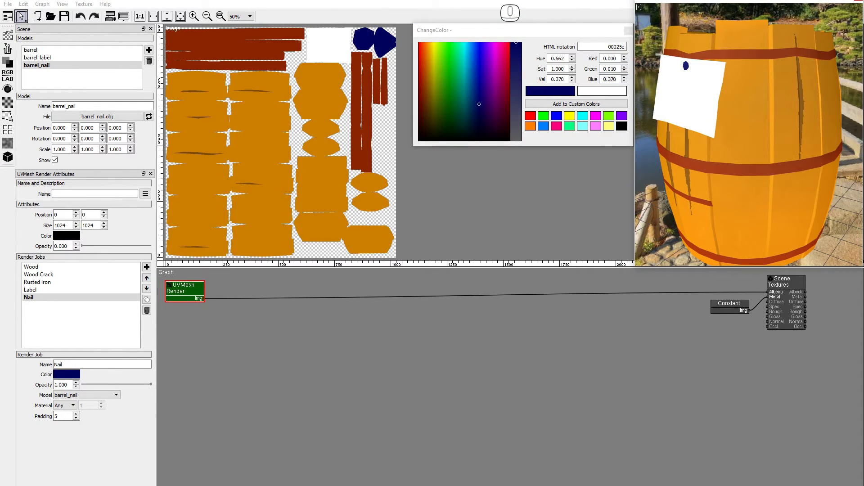
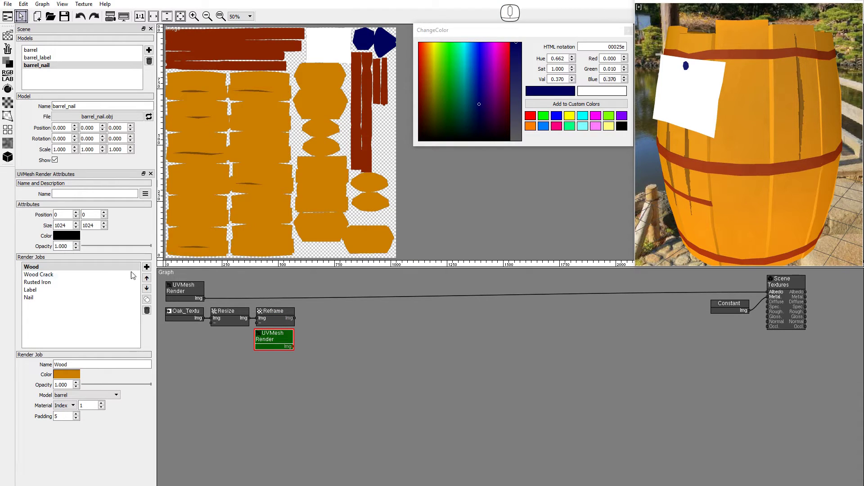
- Delete the Rusted Iron, Label and Nail jobs and set the remaining job colour to white
left_click(51, 283)
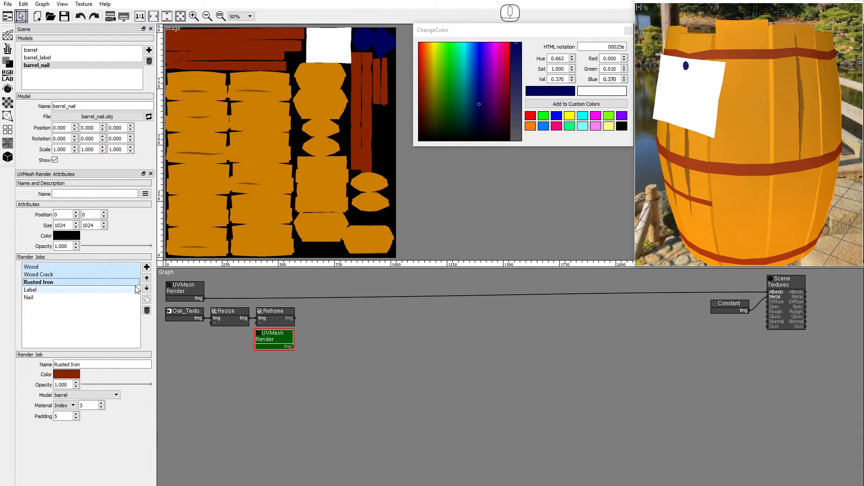
left_click(151, 313)
left_click(150, 313)
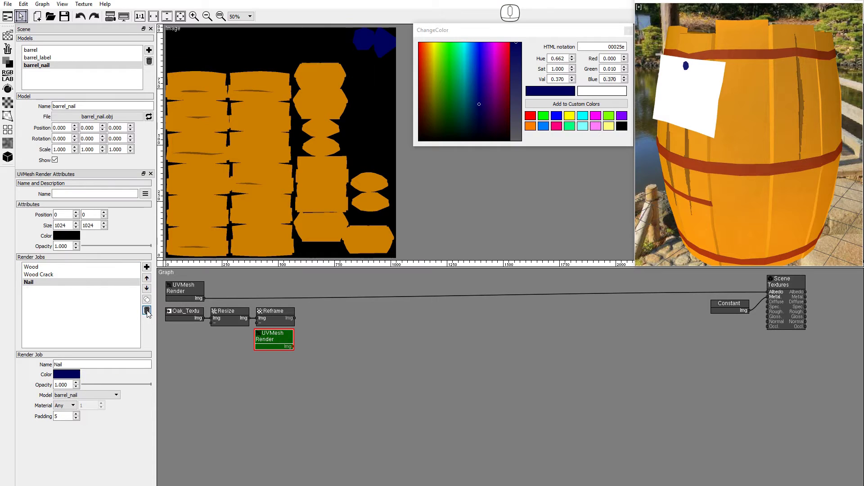
left_click(149, 314)
double_click(43, 267)
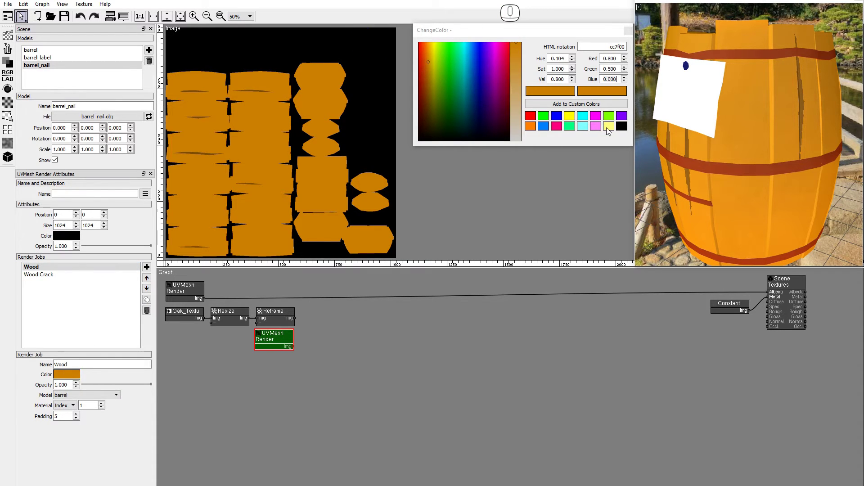
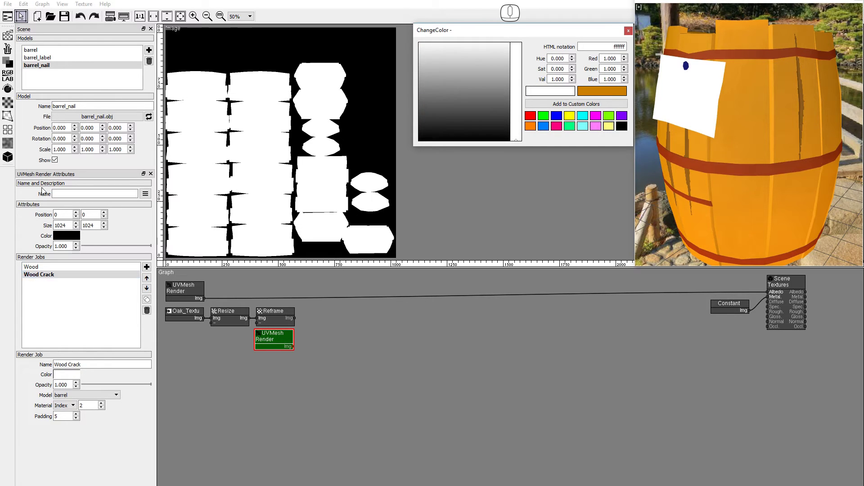
- Add a Mask operation to the oak chain and set the black crack render's opacity to 0.3
left_click(10, 65)
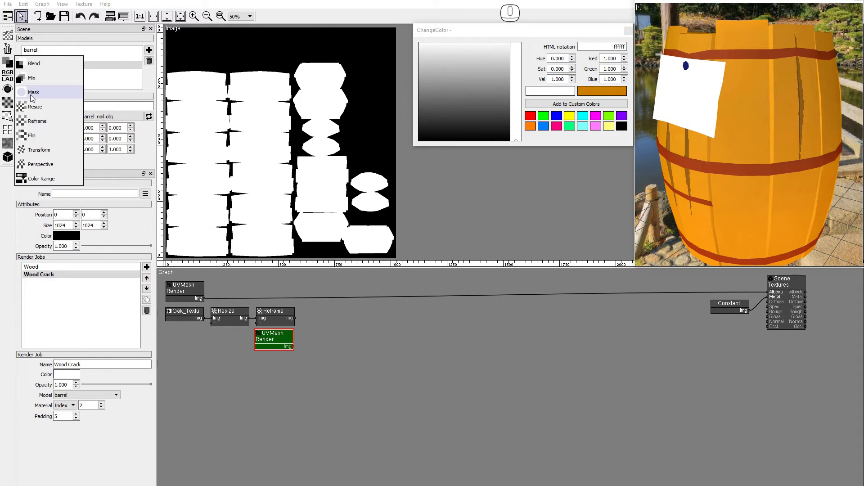
left_click(33, 97)
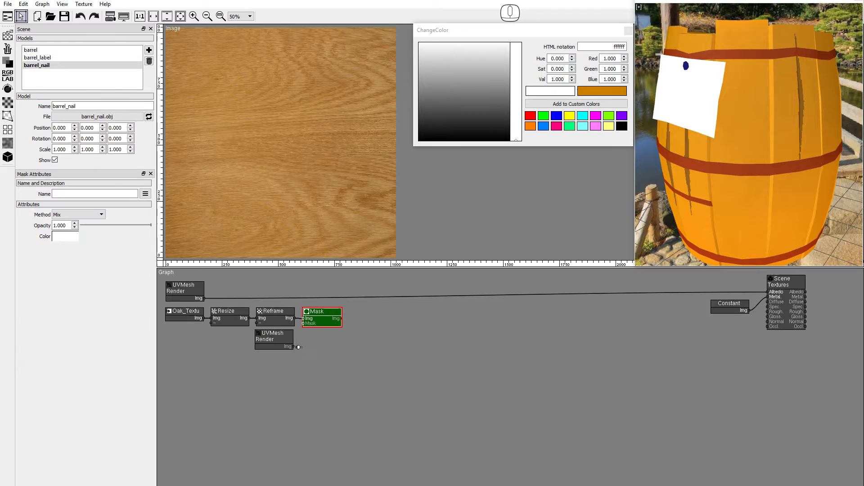
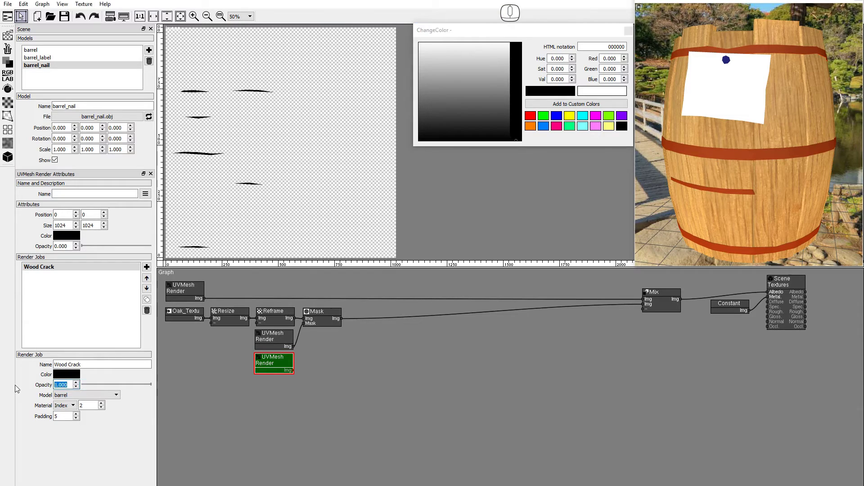
key("3")
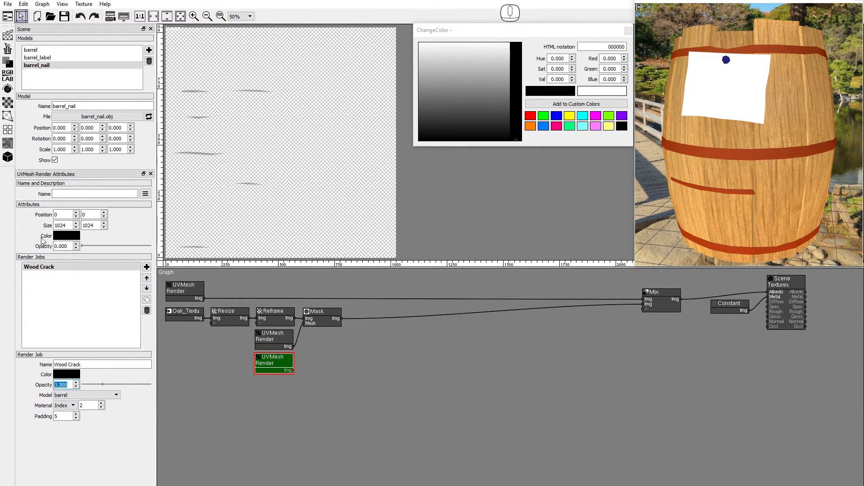
left_click(13, 63)
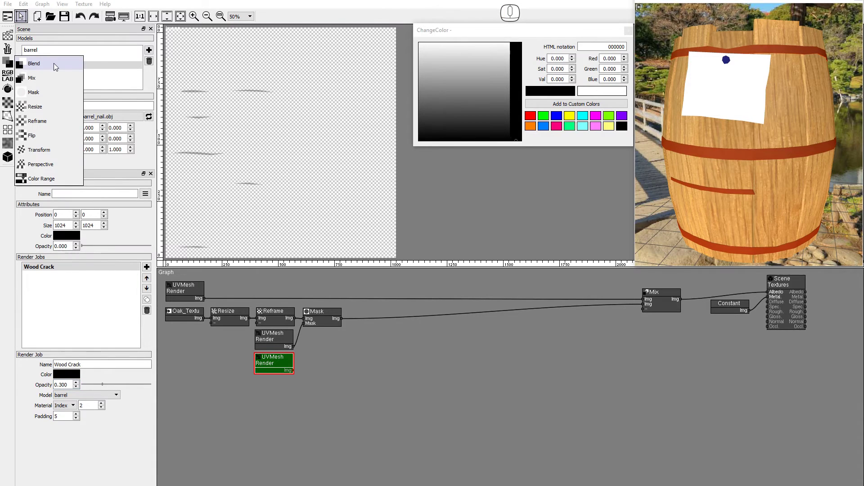
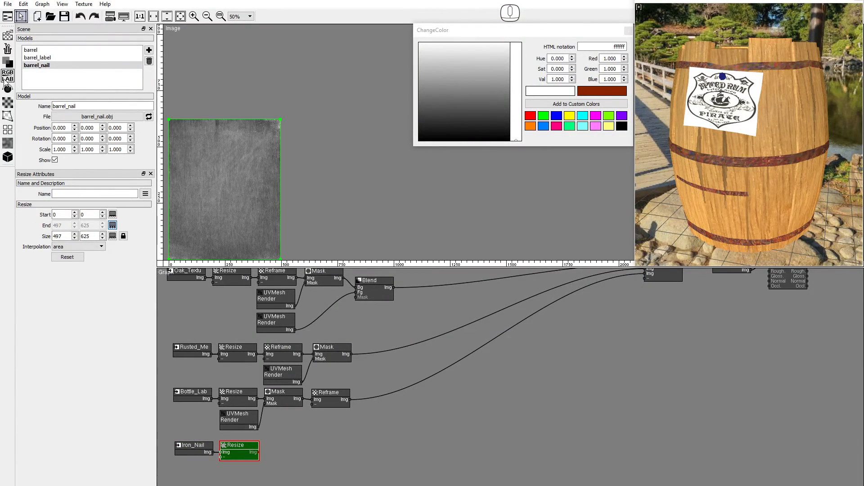
- Add a Mask operation after the Iron_Nail Resize node
left_click(9, 65)
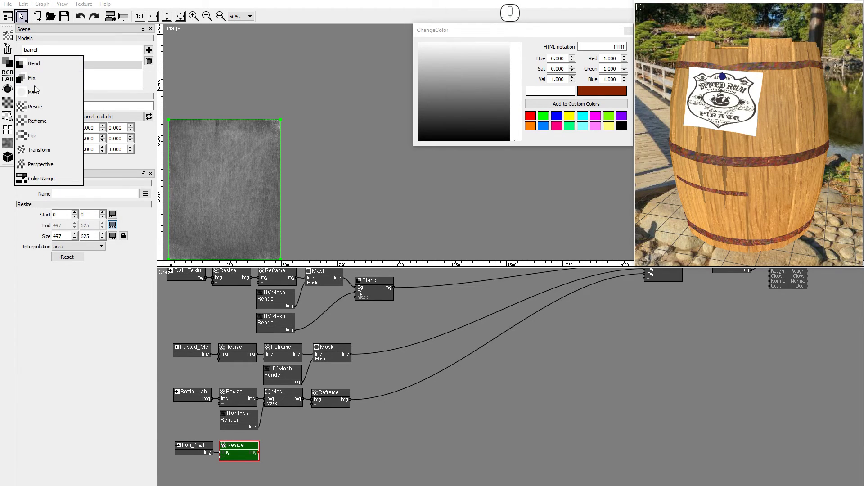
left_click(37, 92)
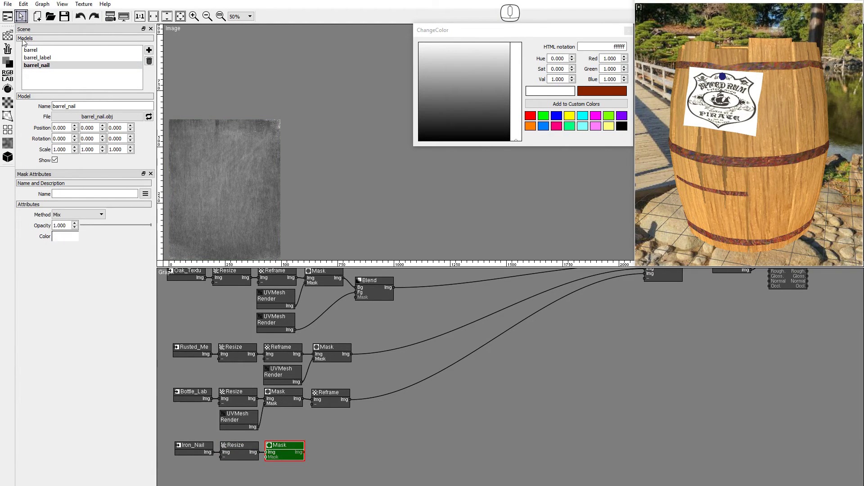
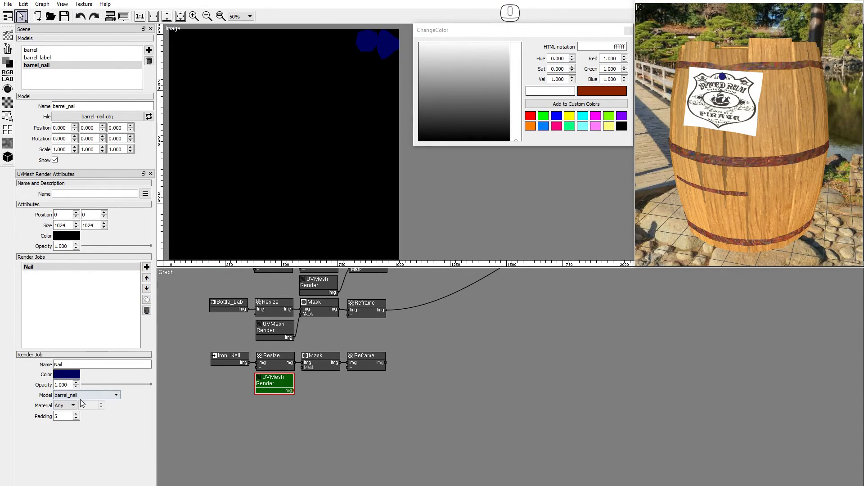
- Set the Nail job colour to white and connect the render output to the Mask input
left_click(73, 377)
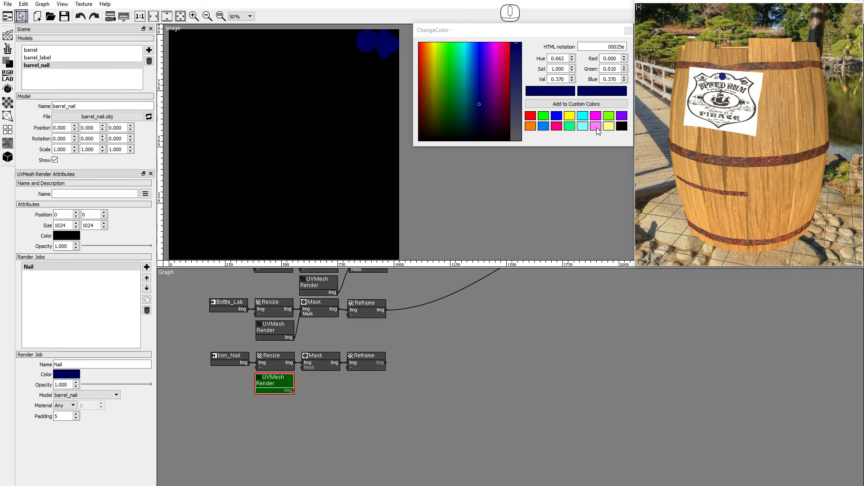
left_click_drag(612, 129, 516, 185)
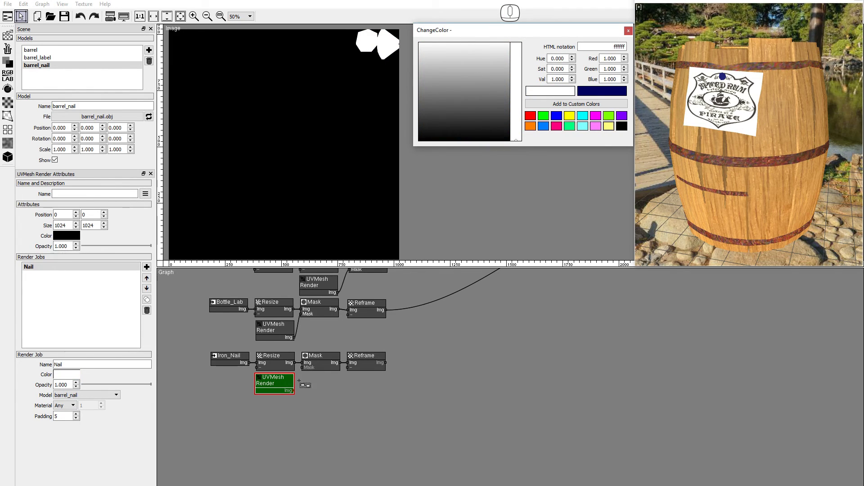